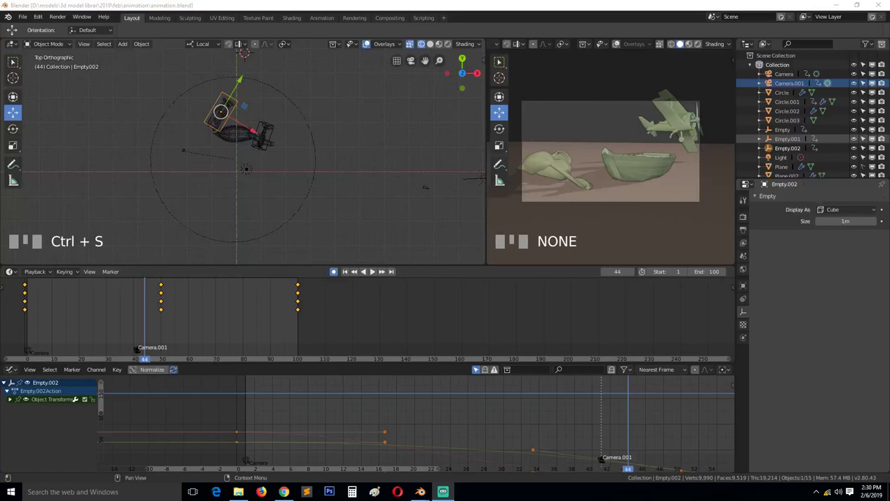
Step: Orbit around the scene and nudge the view to frame the boat model
click(343, 221)
drag(133, 301, 227, 142)
click(226, 142)
click(336, 276)
drag(147, 295, 207, 136)
drag(207, 137, 153, 309)
drag(152, 309, 335, 276)
click(335, 276)
key(g)
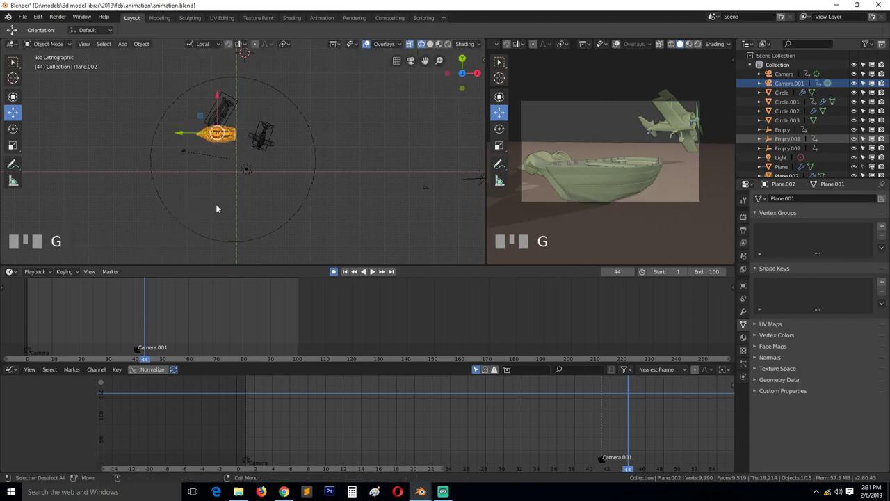
key(g)
Step: Select the boat, keyframe its transform at frame 44, go to top view and list the empties to add
click(290, 202)
key(`)
scroll(up, 3)
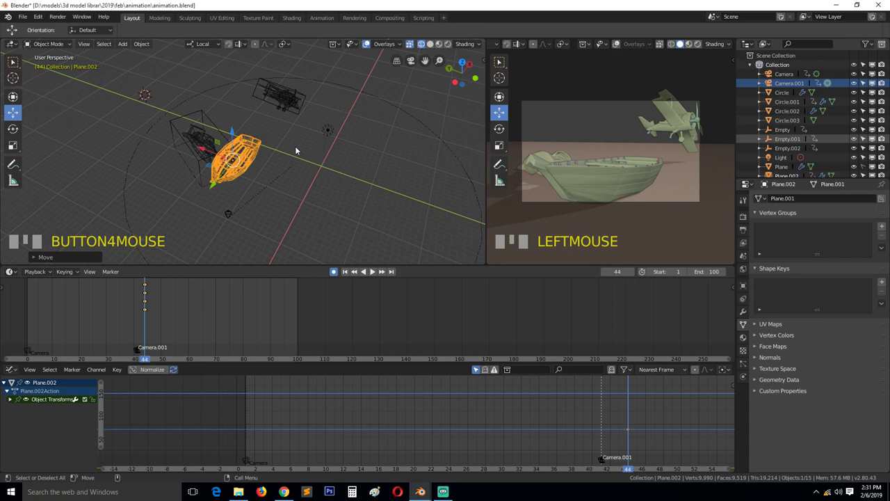
key(KP_7)
key(KP_7)
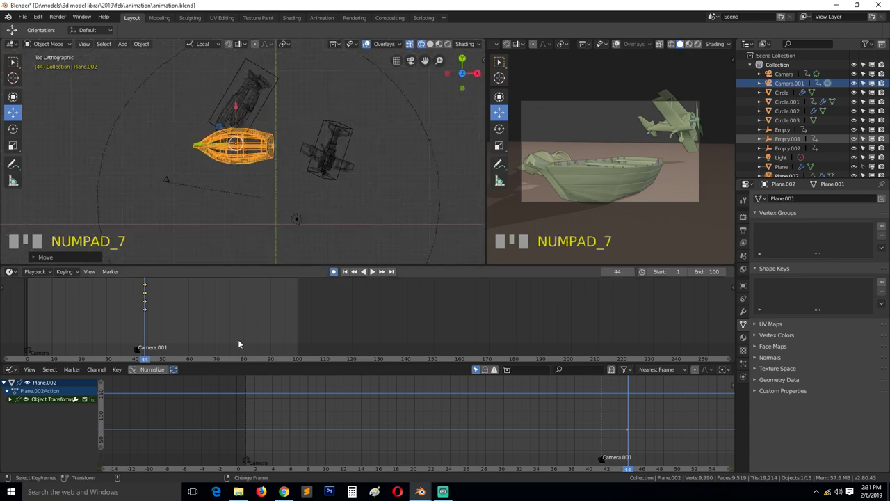
key(x)
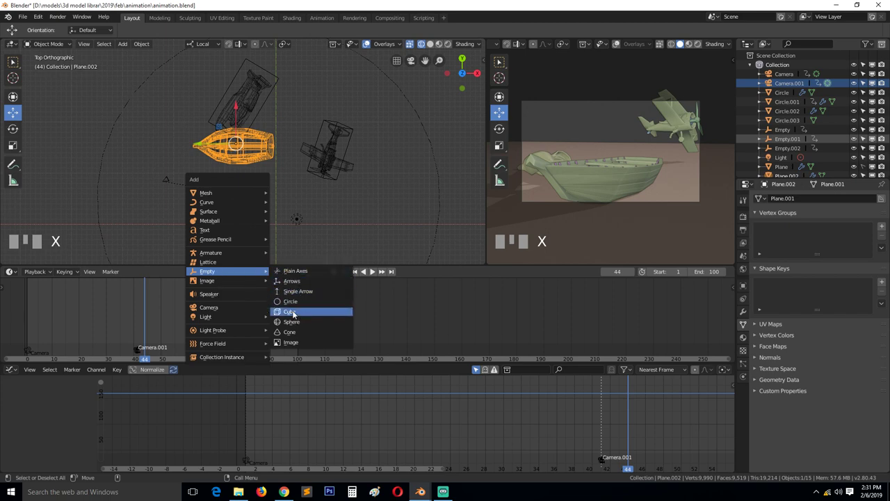
Step: Add a cube empty, move it onto the boat and resize it to surround the hull
scroll(down, 3)
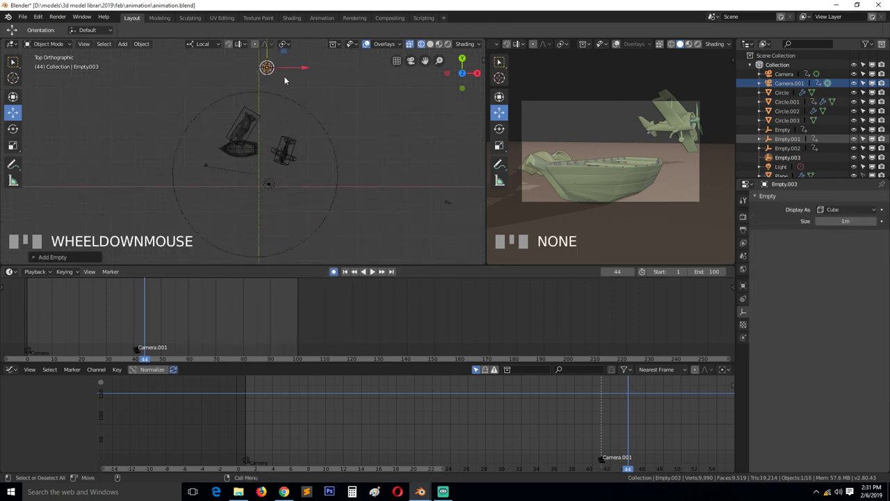
key(g)
key(g)
click(373, 270)
key(s)
right_click(336, 262)
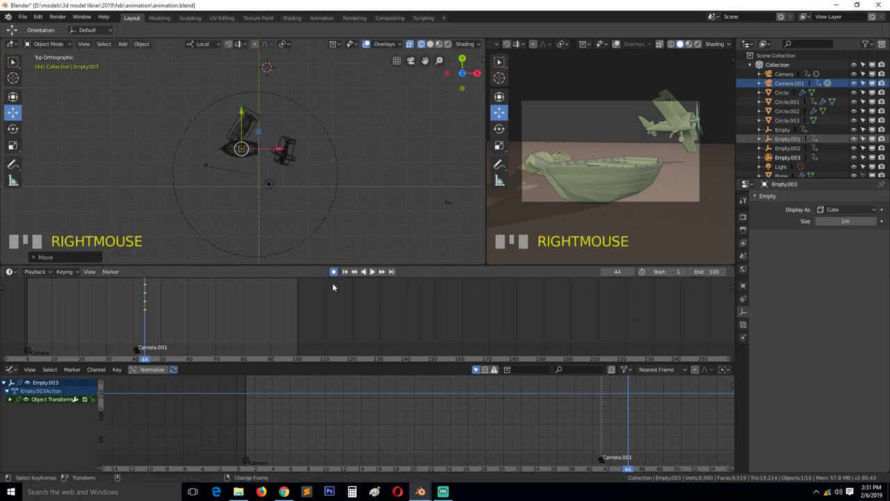
click(334, 275)
key(x)
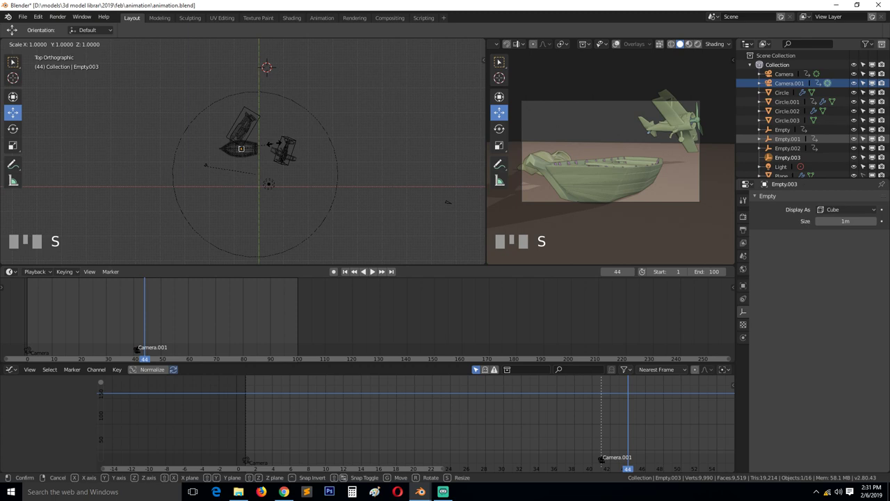
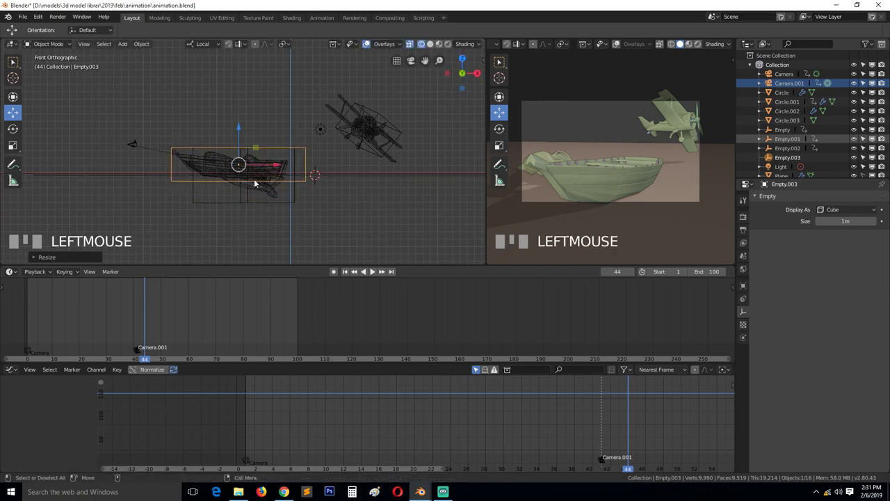
key(`)
scroll(up, 3)
Step: Select the boat then the cube empty and bring up the parenting choices
click(328, 182)
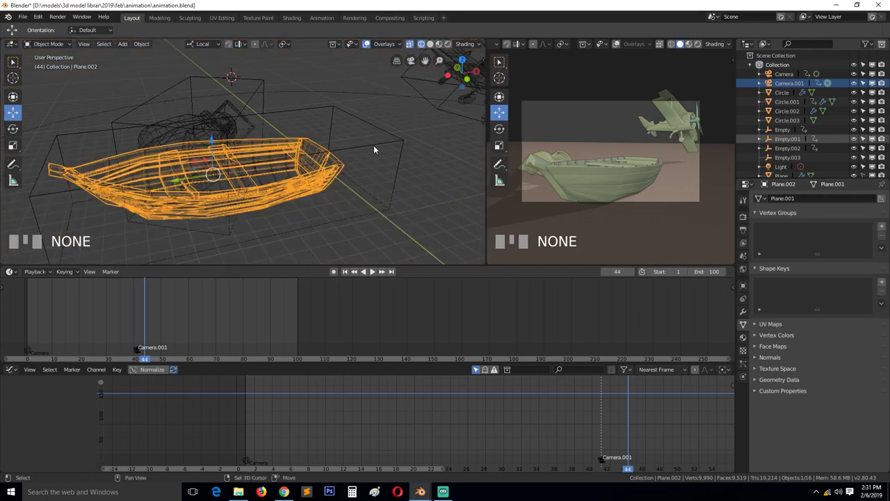
click(377, 146)
scroll(down, 3)
key(alt+a)
click(303, 149)
scroll(up, 3)
click(278, 167)
click(318, 142)
scroll(down, 3)
click(384, 80)
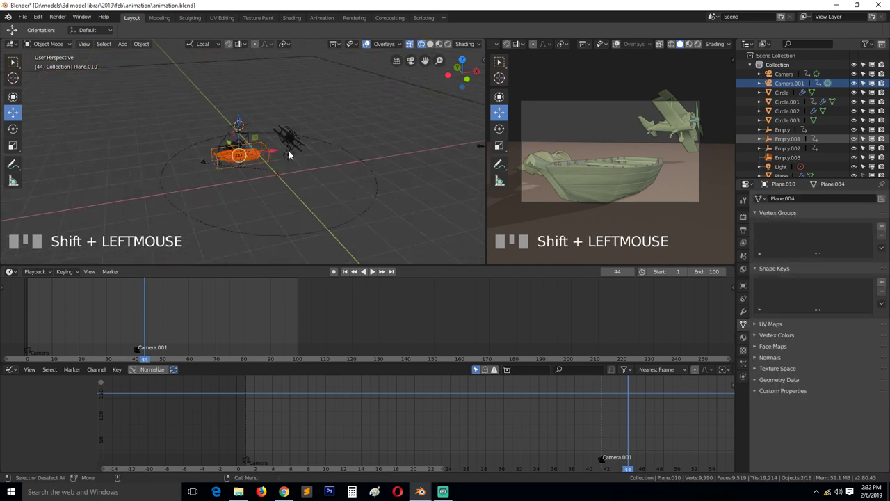
scroll(up, 3)
scroll(down, 3)
click(379, 84)
key(h)
scroll(up, 3)
click(273, 166)
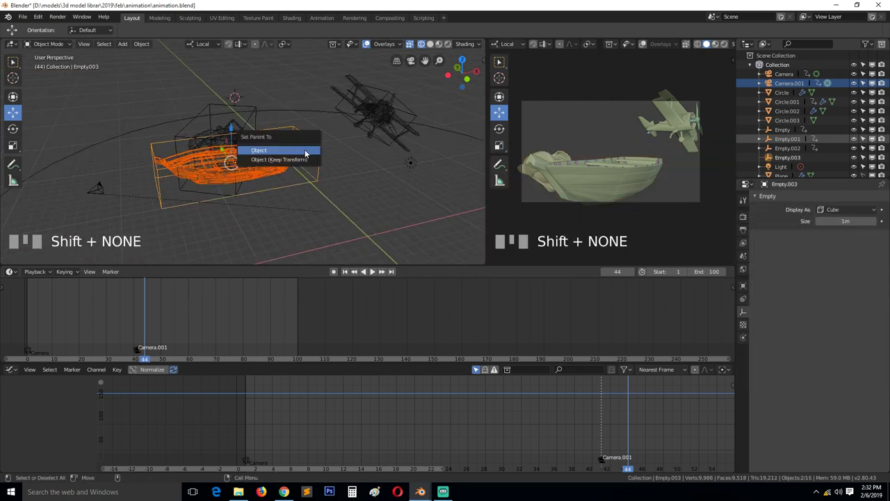
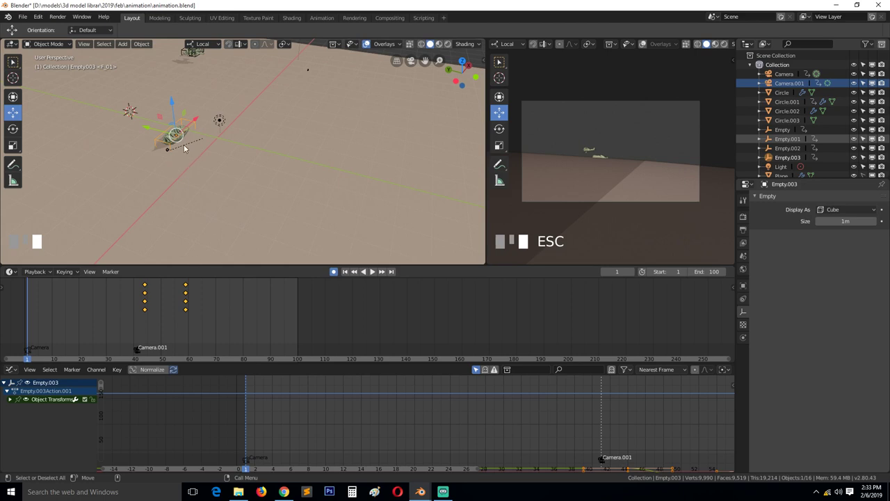
Step: Scrub between frames 44 and 52 to preview the boat's motion, then save the file
right_click(146, 289)
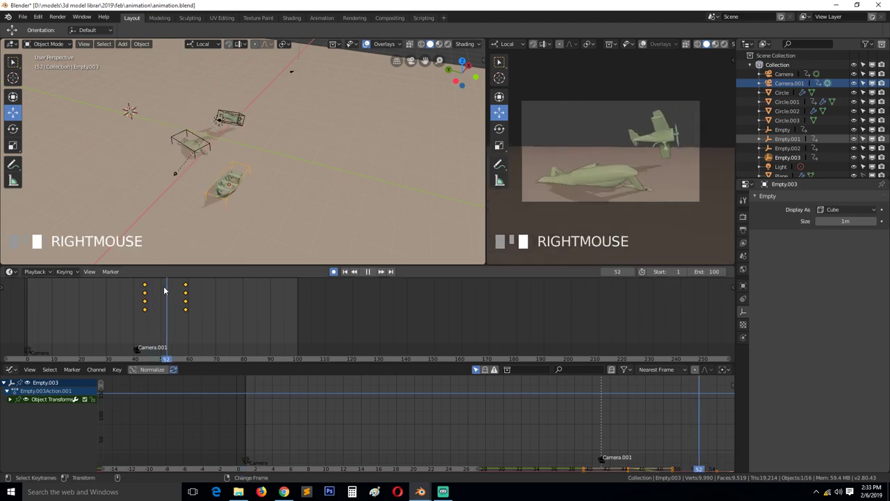
right_click(148, 288)
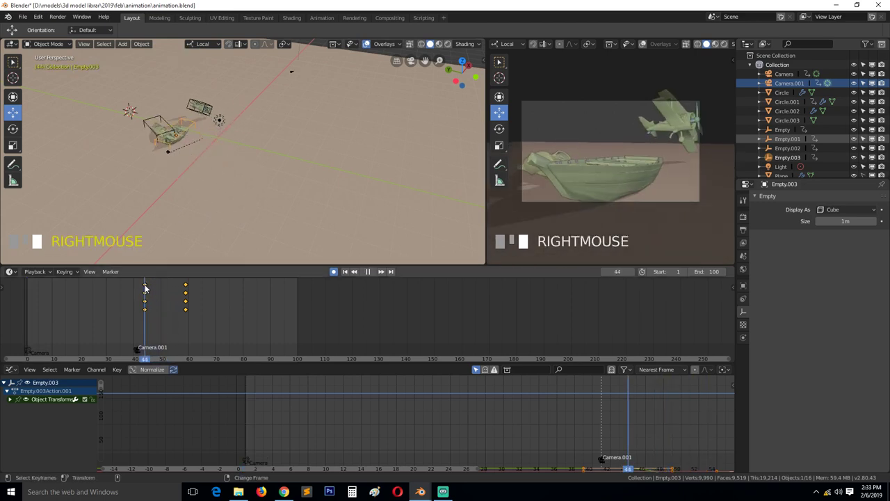
drag(163, 258, 168, 156)
key(alt+a)
scroll(up, 3)
drag(188, 208, 188, 185)
key(`)
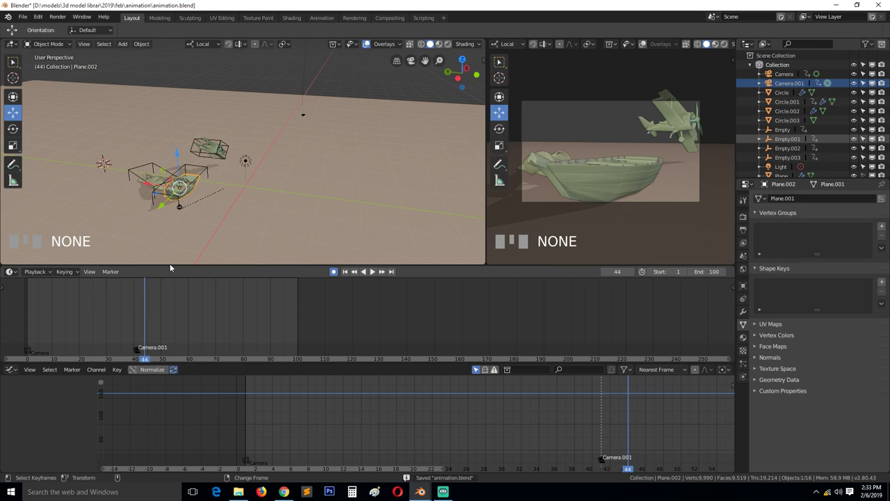
click(206, 169)
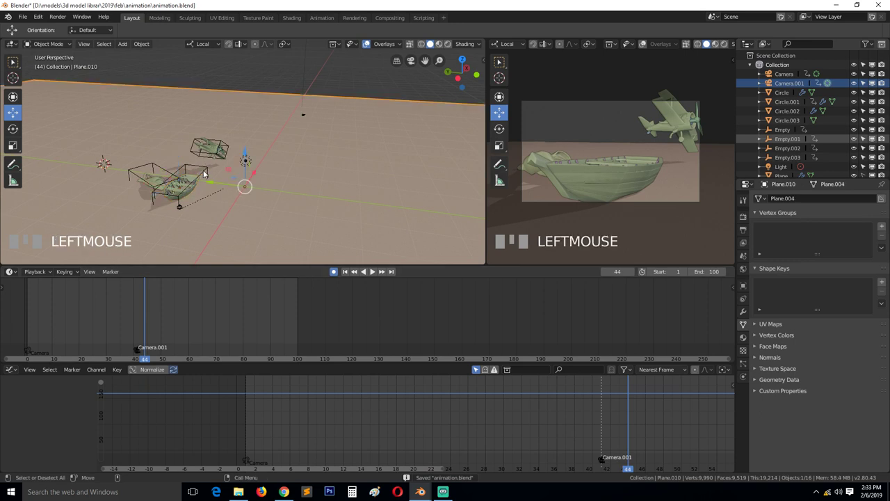
Step: Orbit around the boat and select the boat mesh again
drag(158, 295, 274, 210)
drag(275, 209, 164, 285)
drag(164, 286, 192, 155)
scroll(up, 3)
click(193, 155)
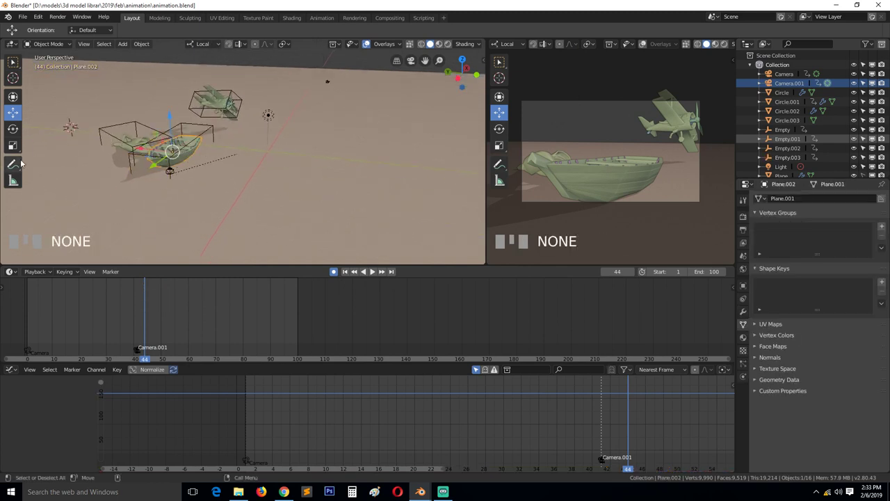
Step: Rotate the boat and insert rotation keyframes at two frames
drag(18, 136, 235, 222)
key(g)
drag(150, 298, 301, 182)
scroll(down, 3)
drag(300, 182, 180, 290)
drag(181, 290, 185, 295)
Step: Play back the turn briefly, then expand the boat's Object Transforms curves in the Graph Editor
key(space)
key(Escape)
drag(185, 295, 9, 400)
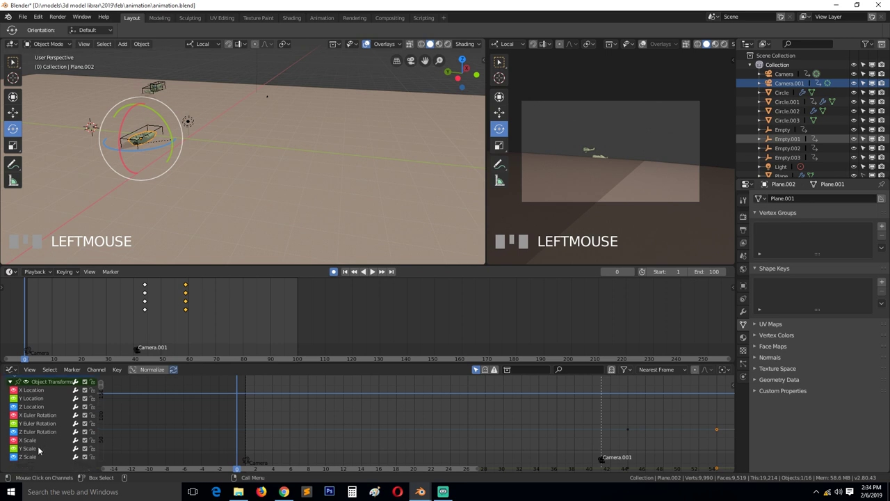
Step: Isolate the boat's rotation curves, reshape the Y rotation handle and play back to check the turn
drag(15, 398, 18, 417)
click(43, 423)
click(43, 432)
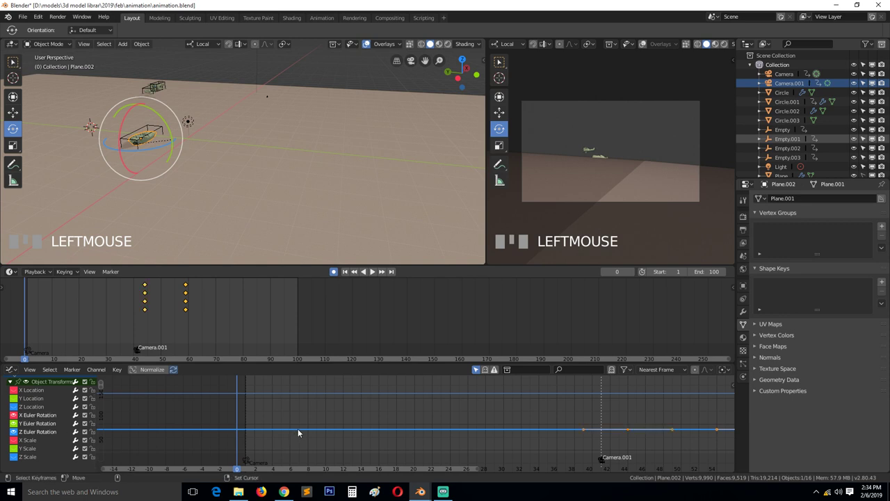
click(503, 443)
key(g)
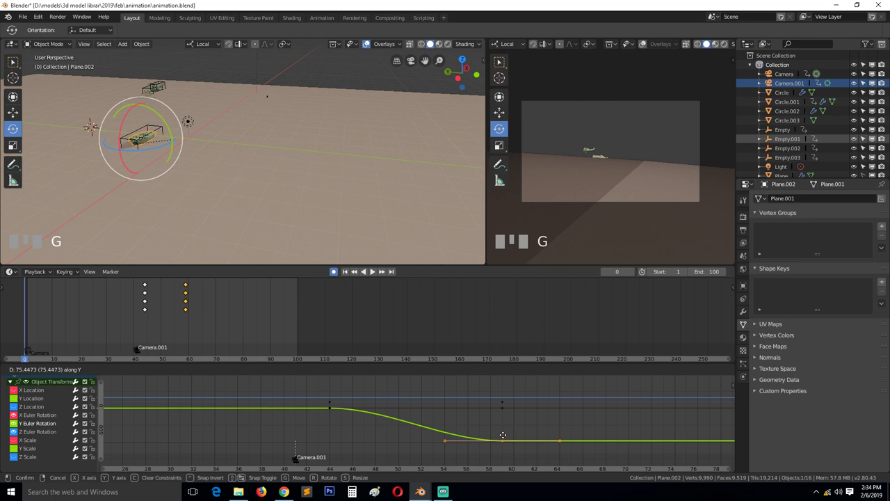
click(507, 423)
key(space)
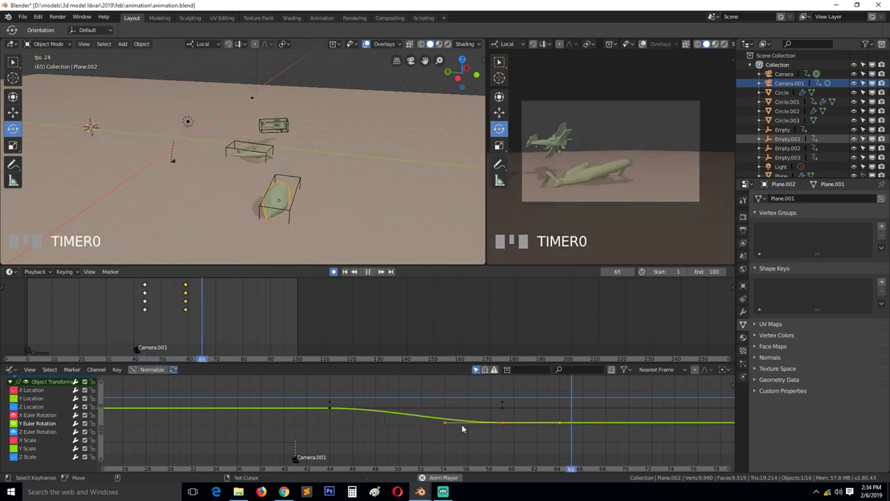
key(Escape)
Step: Raise the X rotation curve keys and begin dragging a Z rotation key
drag(346, 420, 510, 410)
click(510, 409)
click(505, 410)
key(g)
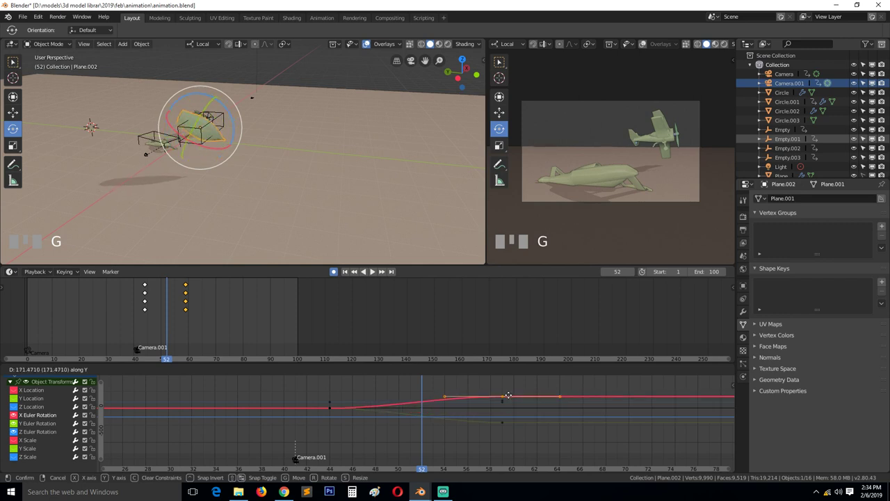
click(507, 401)
key(g)
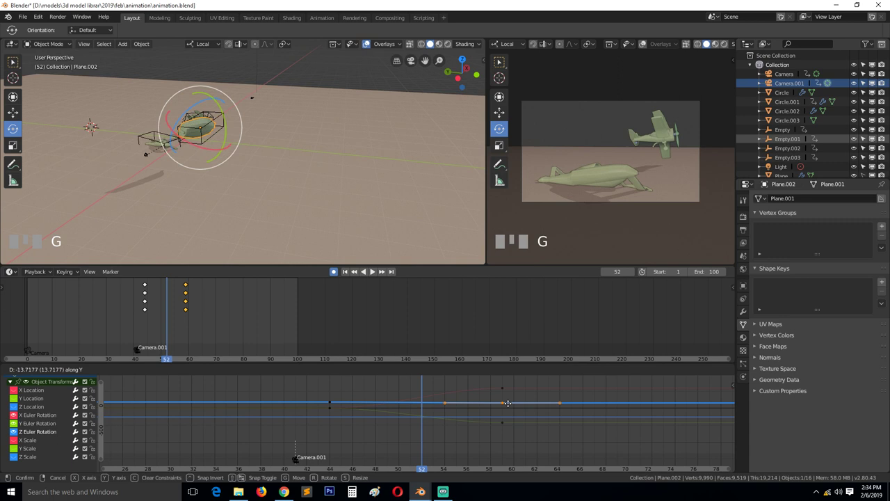
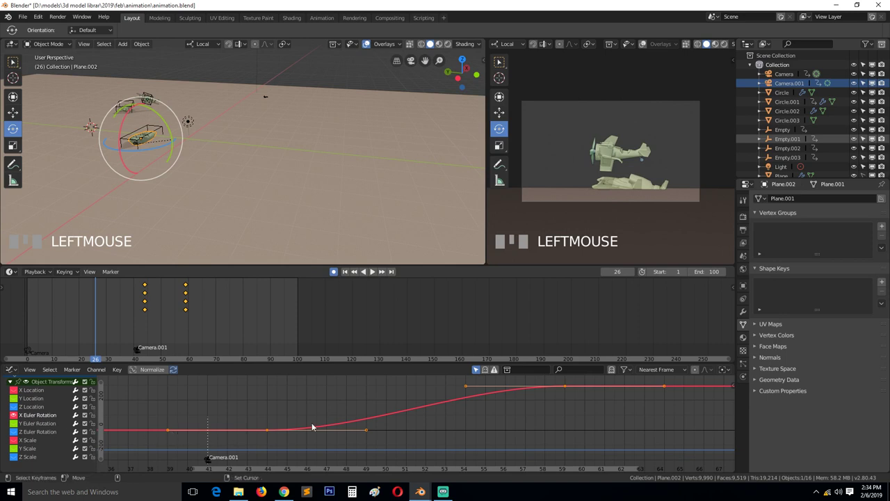
Step: Give the frame-44 X rotation key vector handles, adjust it and preview playback
click(375, 433)
click(269, 435)
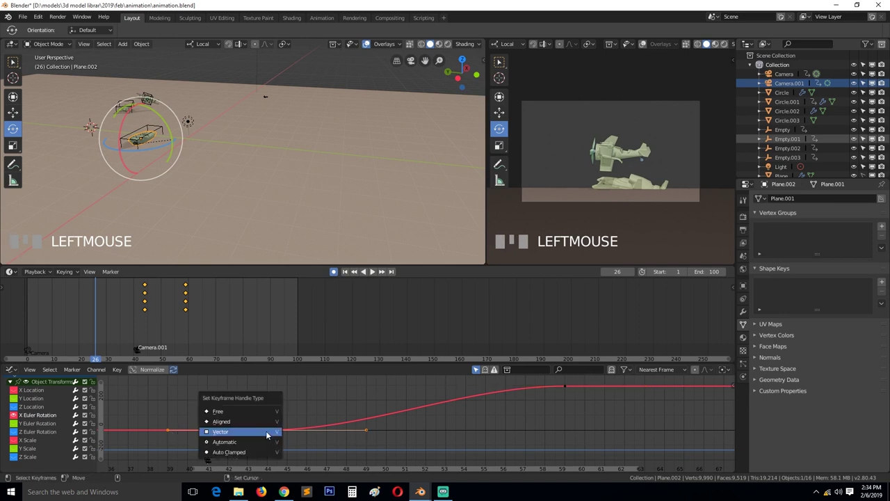
key(v)
click(368, 407)
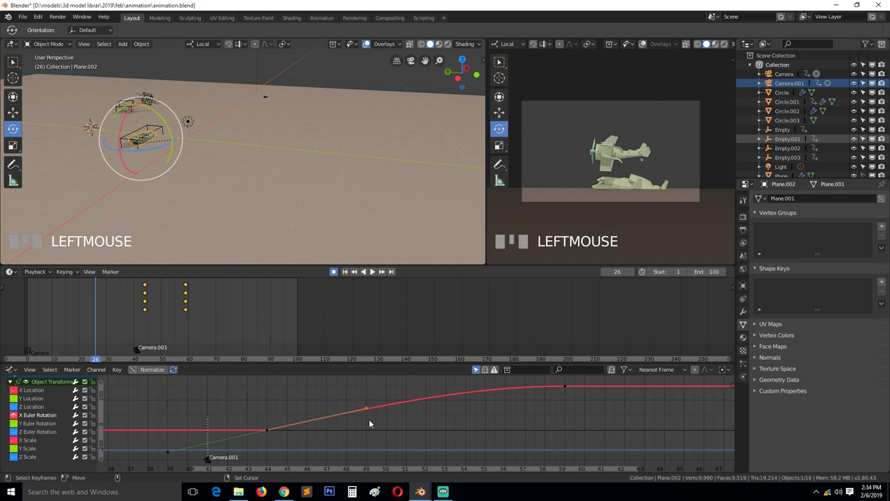
key(g)
click(299, 385)
key(space)
key(space)
Step: Show the Y rotation curve, reshape its handle for a smooth ease from frame 44 to 59, and preview
click(16, 426)
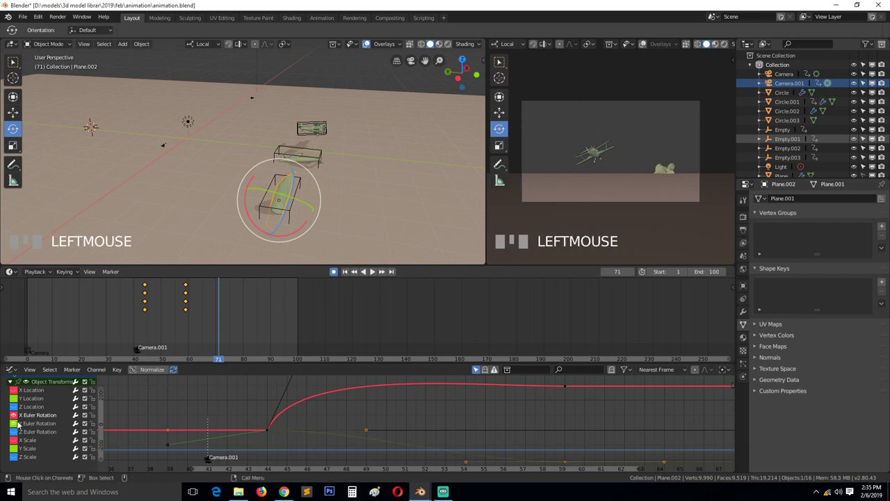
click(18, 417)
click(37, 422)
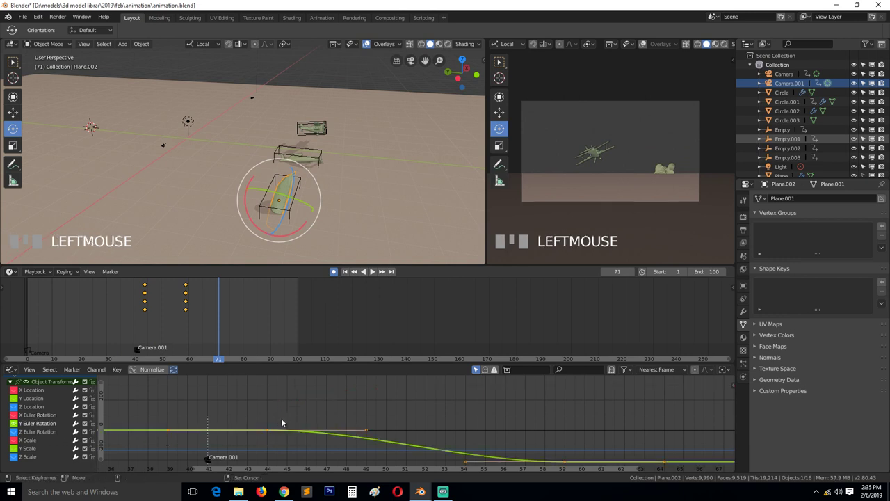
click(268, 388)
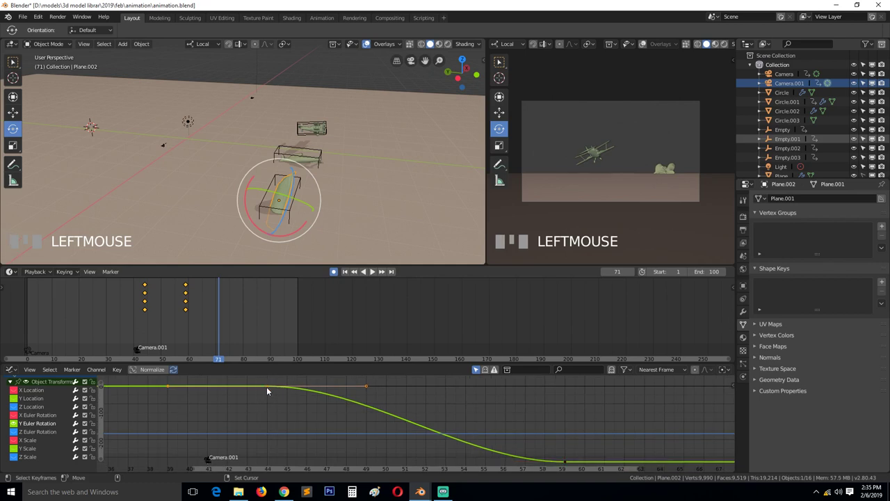
key(v)
click(367, 427)
key(g)
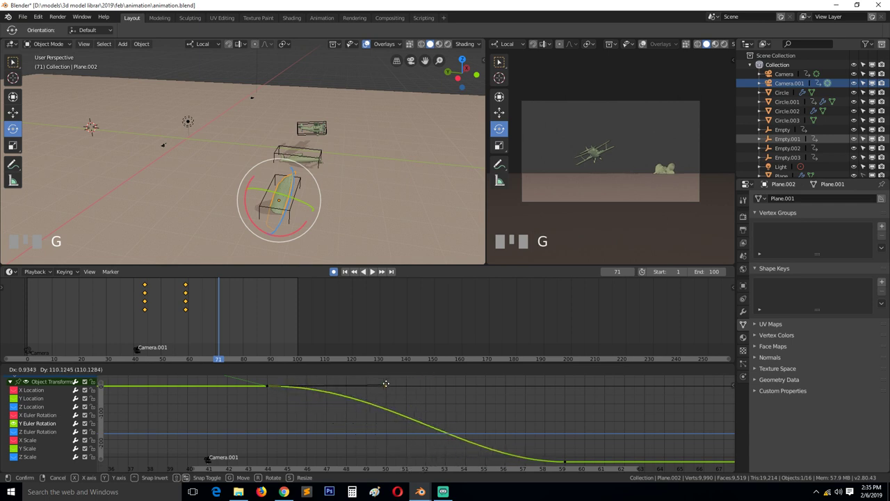
click(393, 383)
key(space)
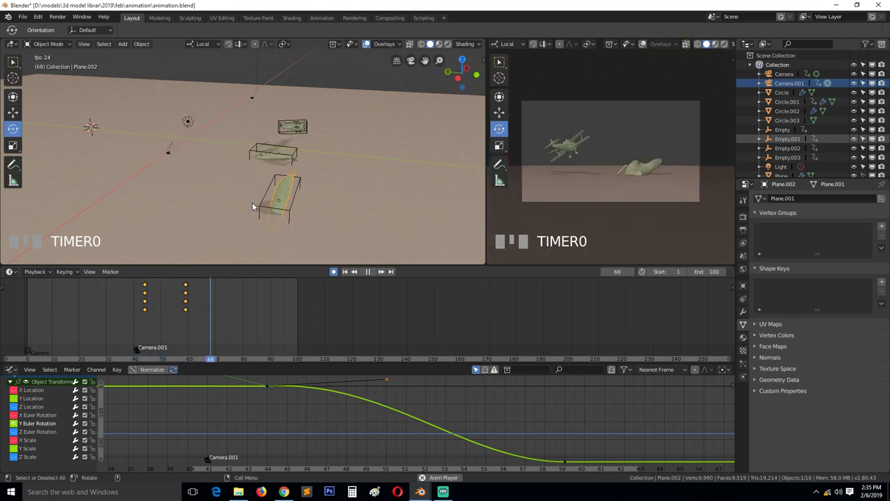
key(Escape)
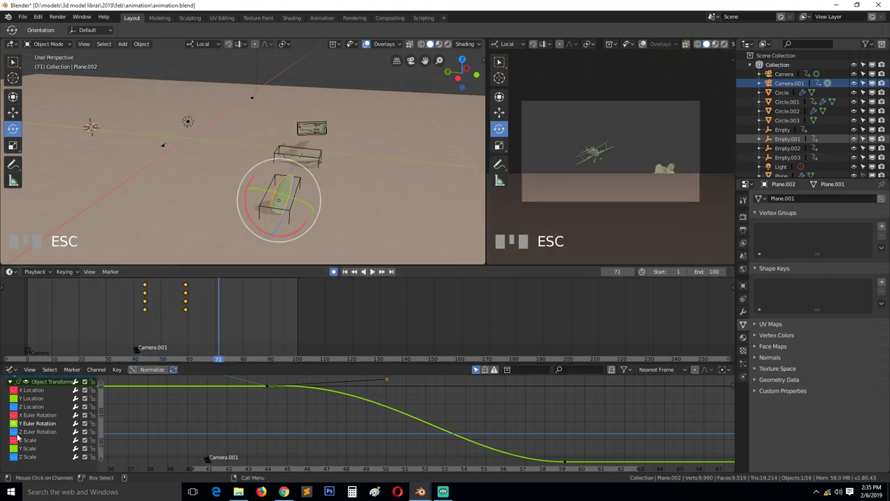
Step: Orbit the viewport and pick the plane's parent empty Empty.003 to show its curves
drag(161, 318, 14, 115)
scroll(down, 3)
drag(15, 115, 51, 129)
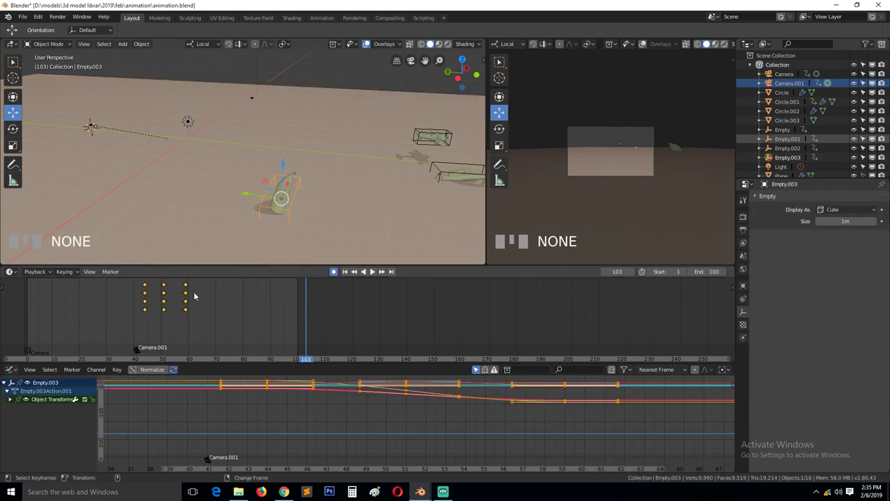
Step: Jump between Empty.003's keyframes and switch to the top orthographic view
key(Down)
key(Up)
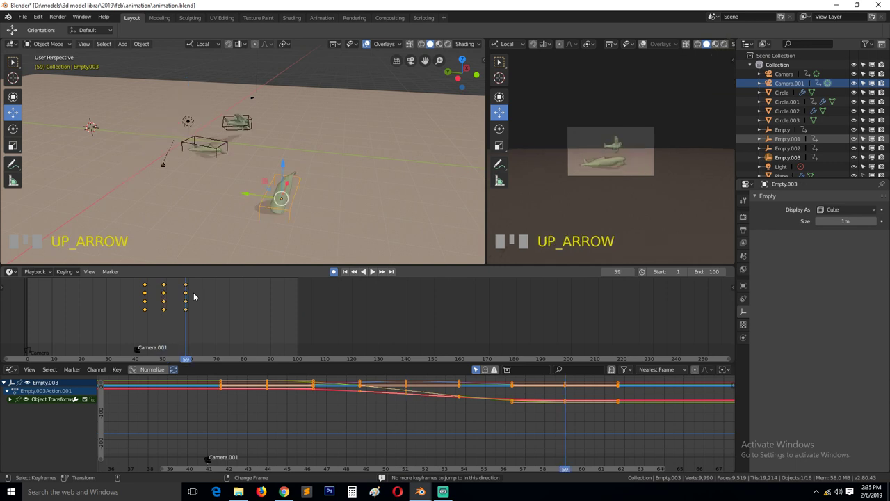
drag(289, 185, 183, 293)
drag(183, 293, 212, 120)
key(KP_7)
key(KP_7)
scroll(down, 3)
key(Down)
key(Up)
Step: Orbit across the scene and pick the boat's parent empty Empty.002
drag(212, 120, 218, 124)
drag(169, 295, 231, 139)
drag(230, 139, 166, 287)
drag(166, 287, 586, 164)
click(590, 157)
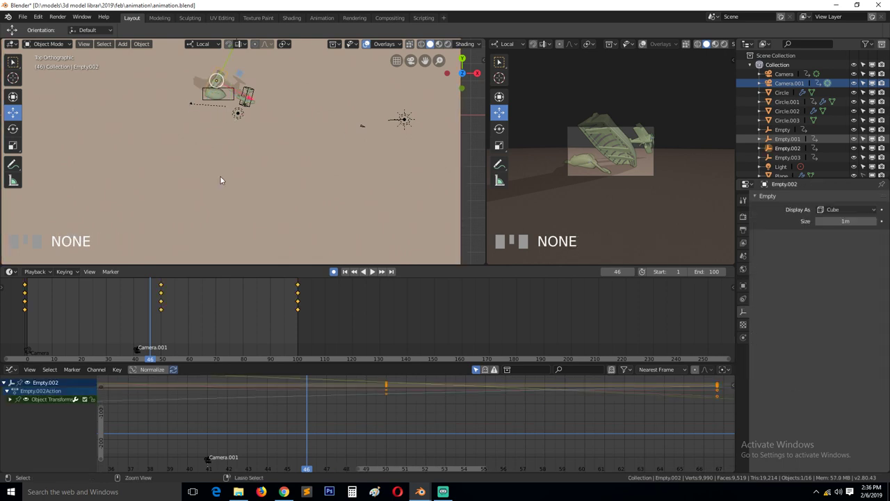
Step: Zoom and pan the top view, inspecting Circle.001's curves, then select the mesh Plane.010
scroll(up, 3)
drag(146, 306, 251, 159)
key(g)
click(251, 158)
drag(149, 297, 217, 172)
click(216, 172)
drag(162, 301, 237, 118)
click(237, 118)
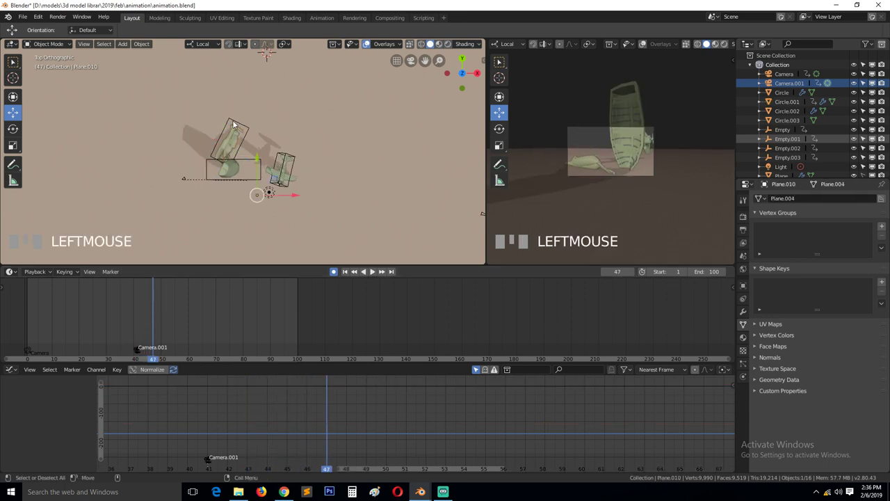
Step: Step to a neighbouring keyframe, move Circle.001 and set the frame near 45–49
key(Down)
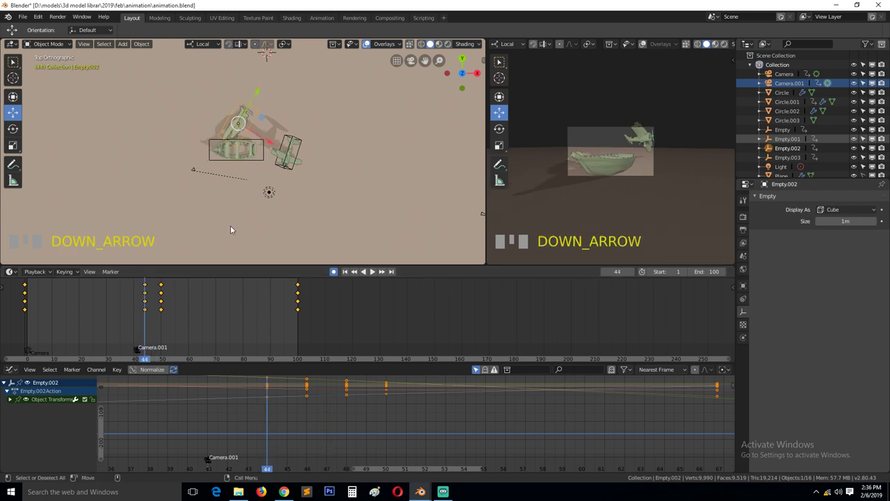
drag(232, 130, 226, 135)
key(g)
click(257, 159)
click(162, 289)
click(156, 288)
key(x)
drag(150, 294, 253, 120)
Step: Rotate Circle.001, insert its Location/Rotation keyframes and pick it in the Graph Editor to list its curves
key(`)
scroll(up, 3)
drag(253, 119, 250, 224)
key(r)
key(r)
drag(157, 298, 12, 404)
click(13, 405)
drag(17, 412, 15, 415)
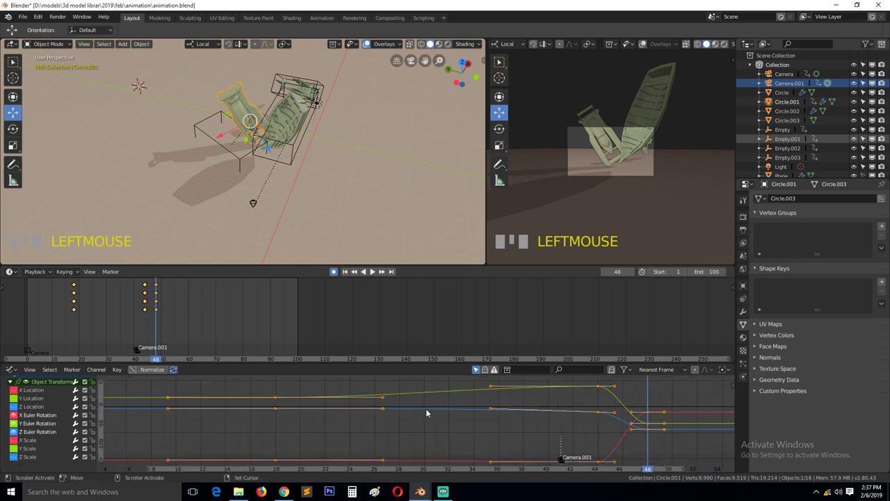
Step: Isolate Circle.001's Y Euler Rotation curve and lower its final key's value
drag(440, 402, 648, 436)
key(g)
click(619, 425)
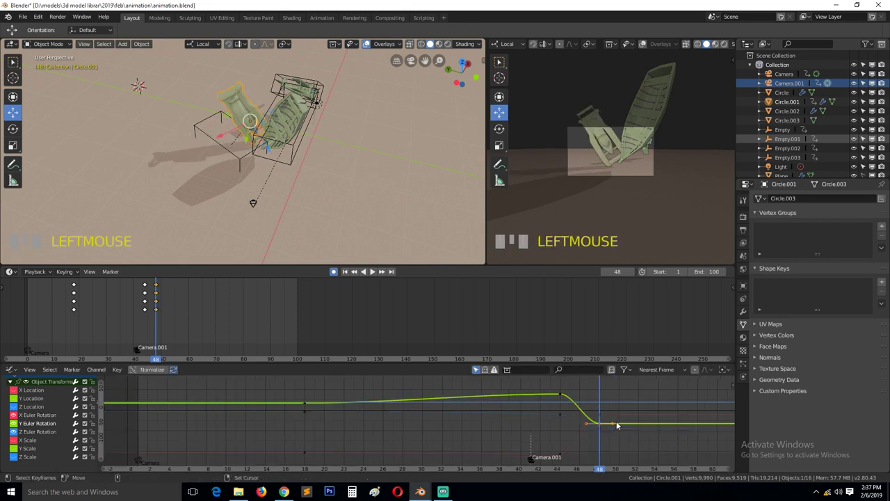
key(g)
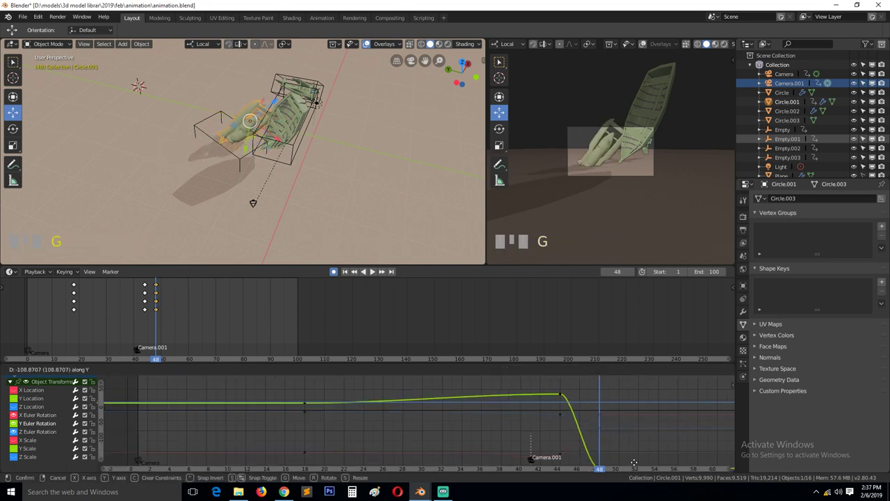
click(637, 461)
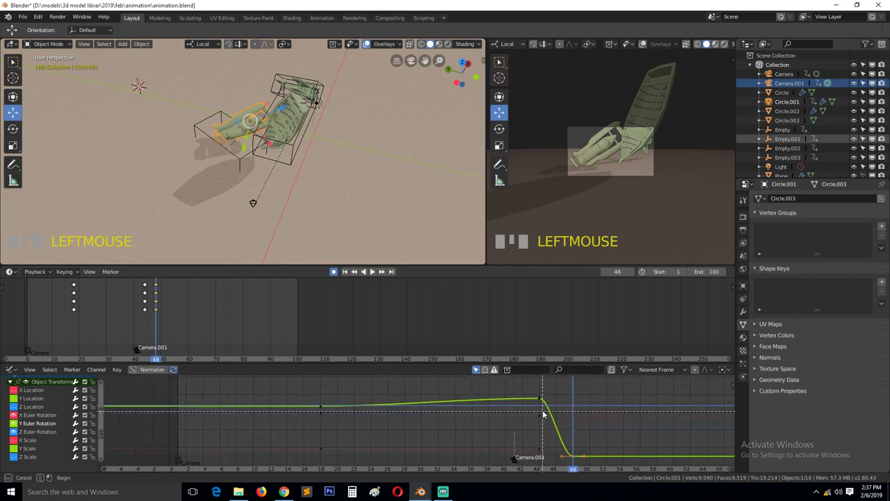
Step: Slide the end rotation keys later to about frame 60 and scrub there
key(g)
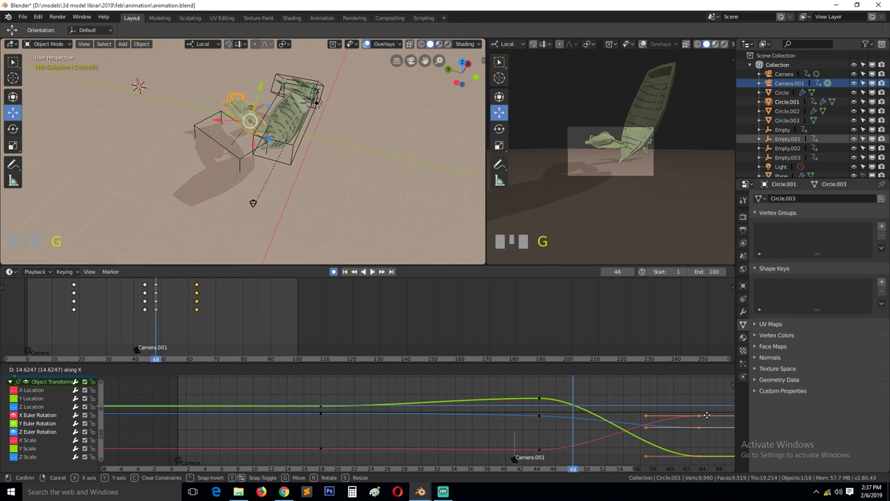
click(708, 418)
drag(560, 401, 691, 422)
Step: Lower the final X rotation key and raise the final Z rotation key of Circle.001
click(691, 422)
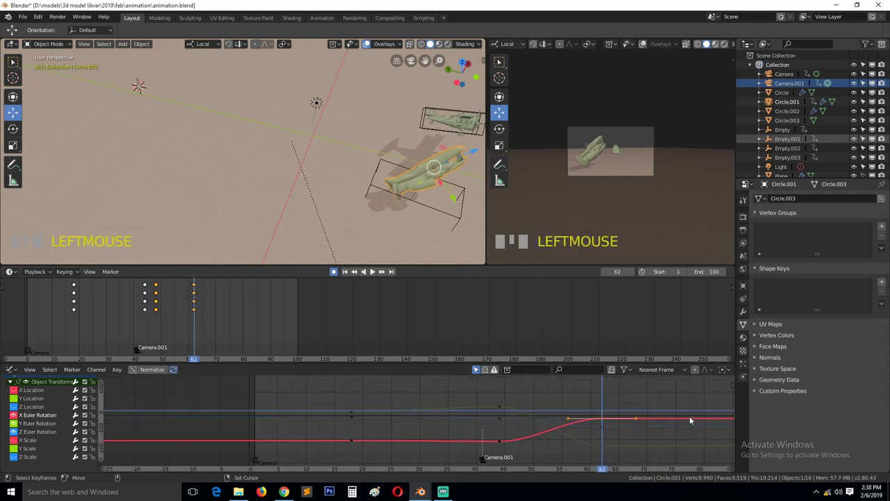
key(g)
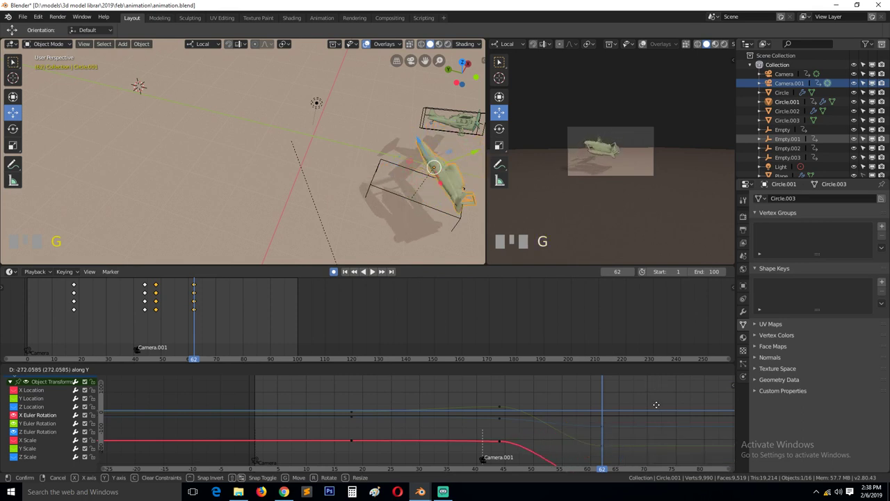
click(605, 429)
key(g)
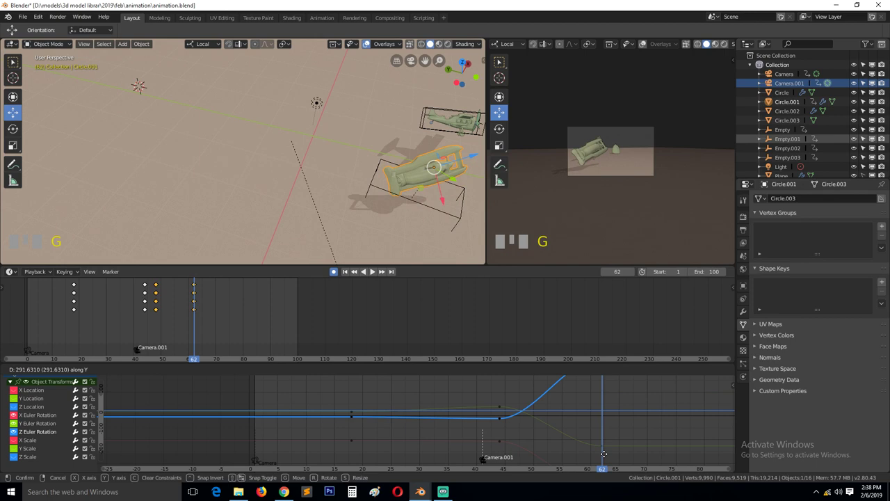
click(606, 456)
Step: Preview the animation, stop it, and select the boat's empty Empty.002
right_click(483, 407)
key(space)
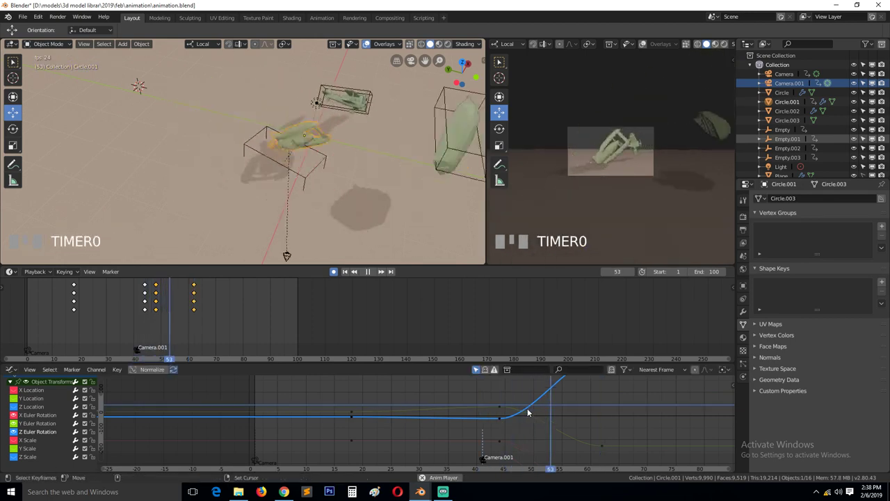
key(Escape)
drag(511, 406, 178, 112)
click(178, 113)
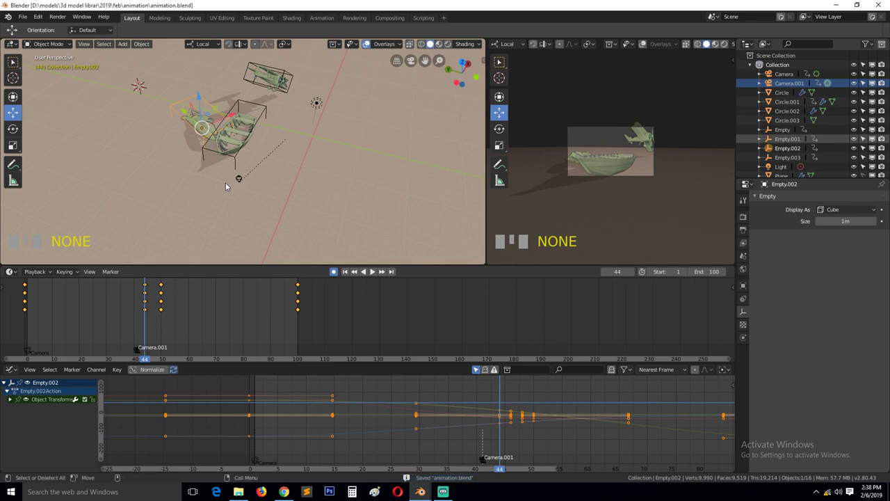
Step: Save the blend file, undo stray edits and orbit to view the plane side-on
key(s)
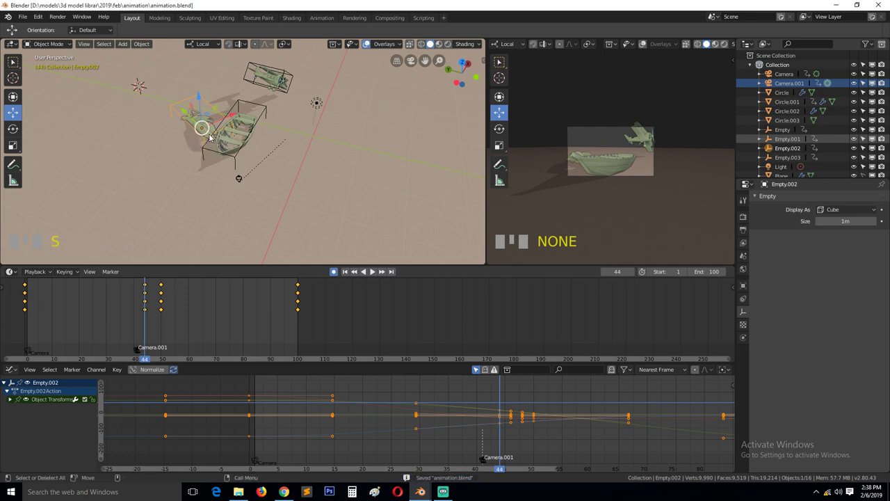
drag(212, 137, 181, 151)
key(ctrl+z)
scroll(up, 3)
key(`)
drag(203, 115, 217, 114)
key(ctrl+z)
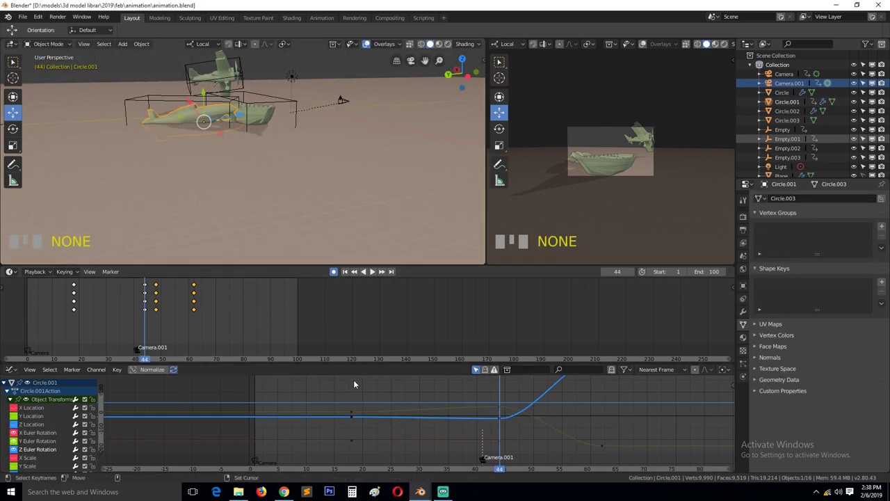
scroll(down, 3)
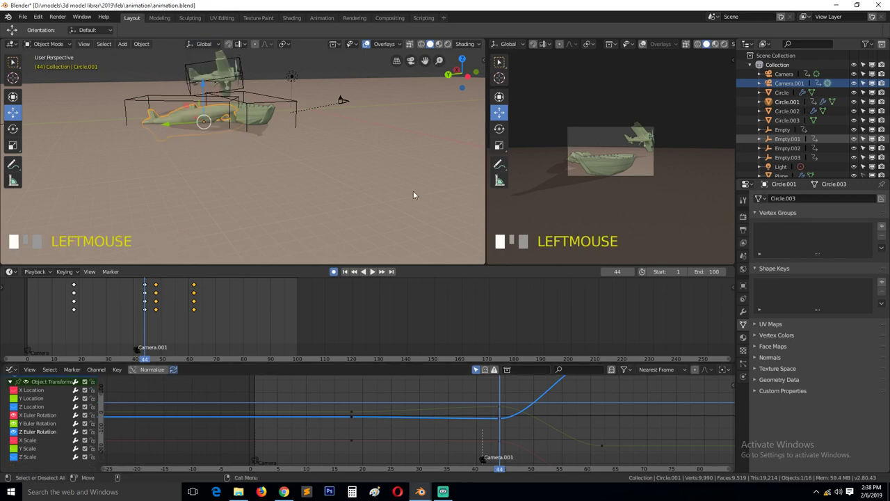
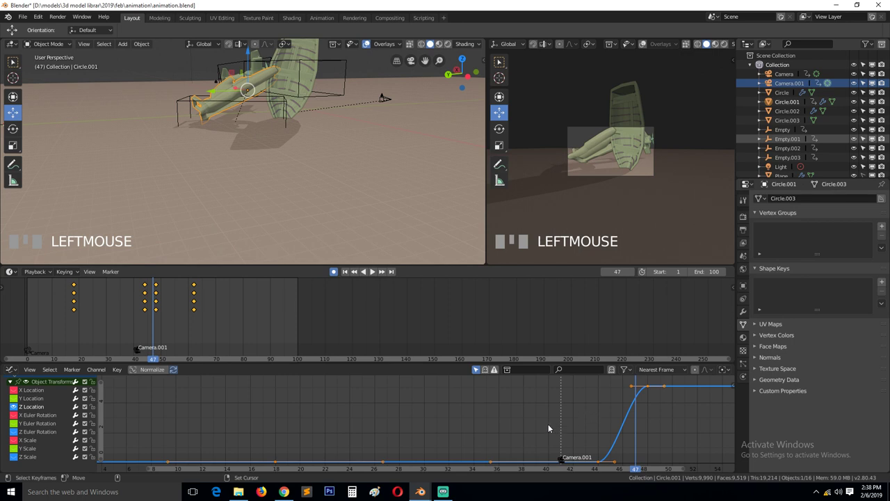
Step: Insert alternating high and low Z Location keys so the bounce decays to frame 74
drag(524, 427, 654, 454)
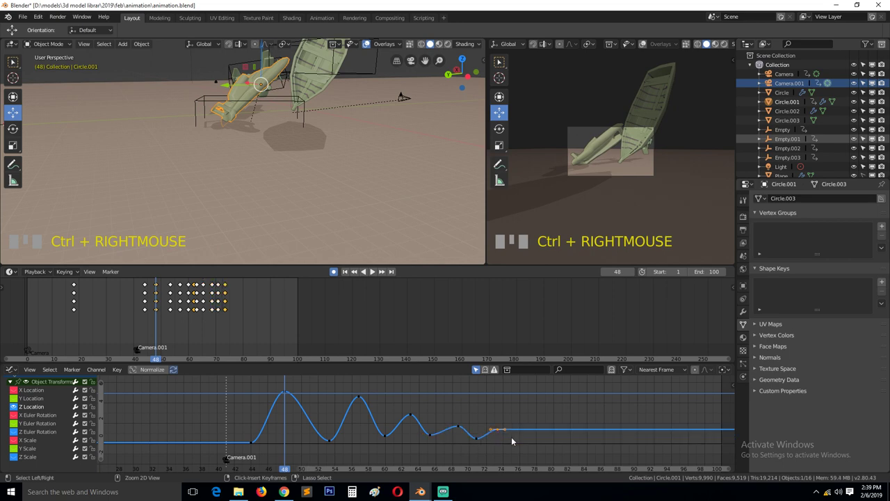
Step: Play the bounce animation a few times to review the height curve
drag(244, 418, 336, 407)
key(space)
key(space)
right_click(248, 409)
key(space)
key(space)
Step: Raise the bounce peaks near frames 57, 63 and 69 on the Z Location curve
drag(270, 402, 287, 394)
click(286, 394)
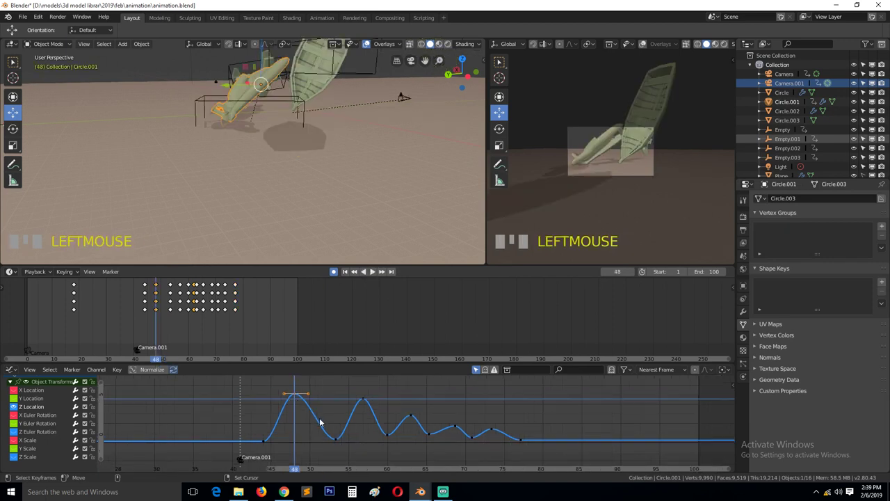
key(g)
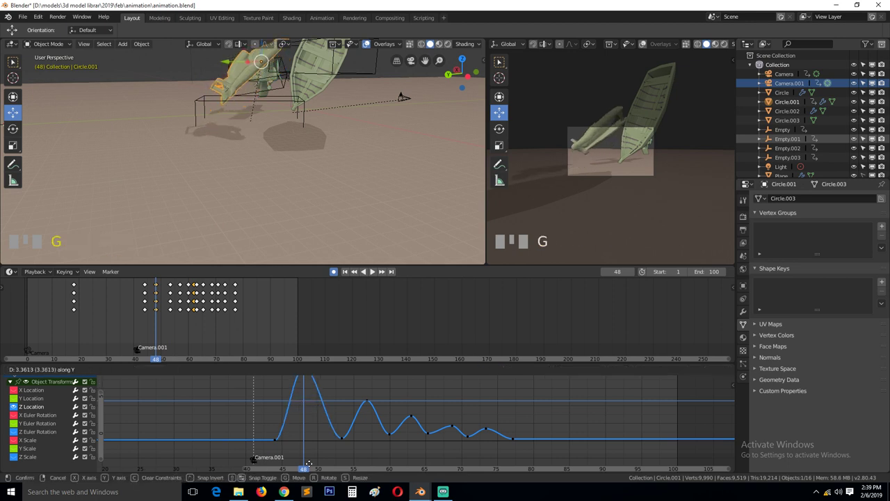
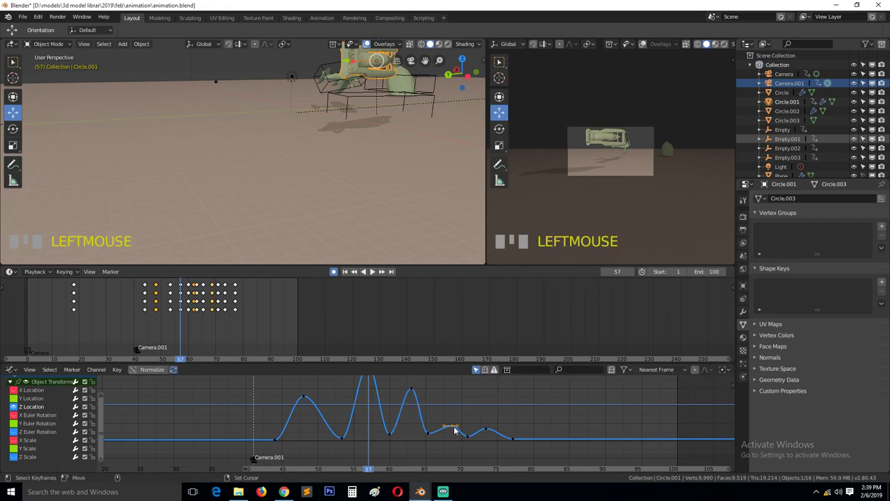
key(g)
click(453, 413)
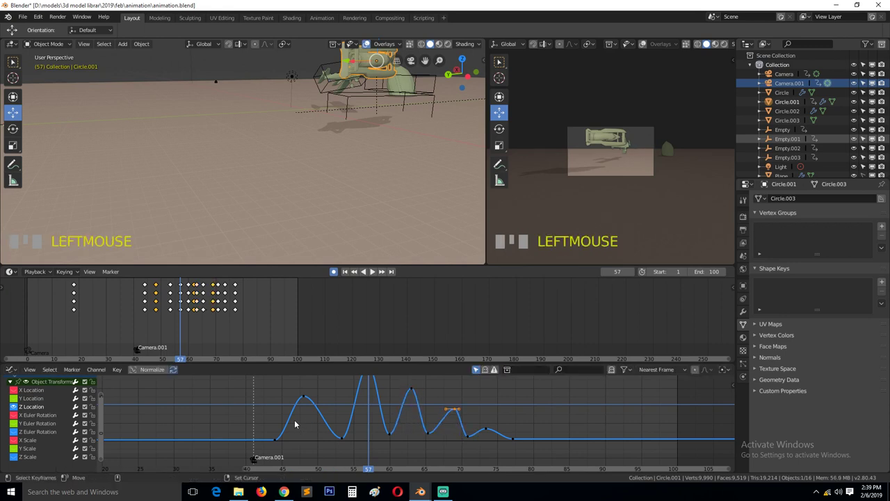
Step: Select the boat's empty Empty.002 in the viewport
drag(277, 431, 166, 102)
click(166, 103)
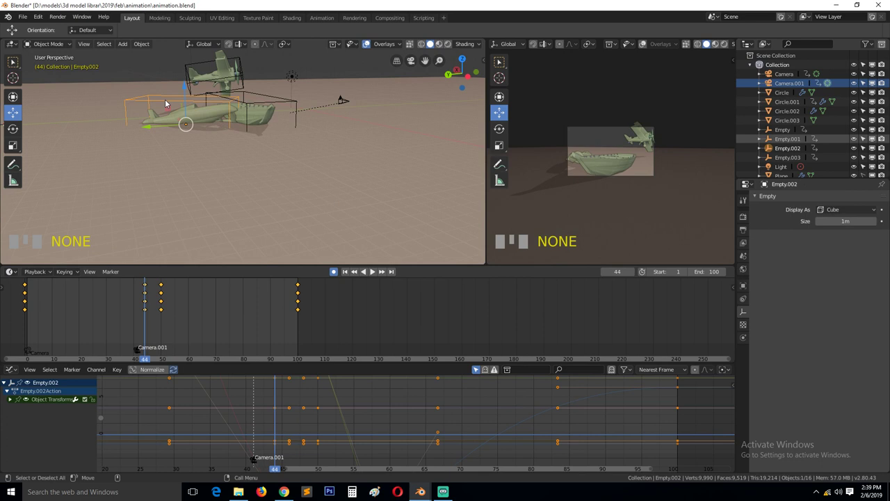
Step: Jump to frame 100, switch to top view and move Empty.002 about 12 m in X, -35 m in Y with auto keying
click(13, 404)
scroll(down, 3)
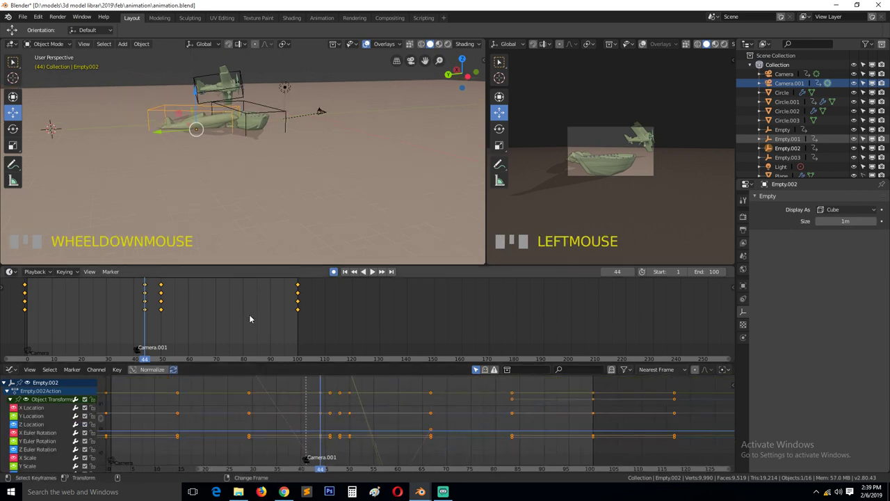
key(Up)
scroll(down, 3)
key(KP_7)
scroll(down, 3)
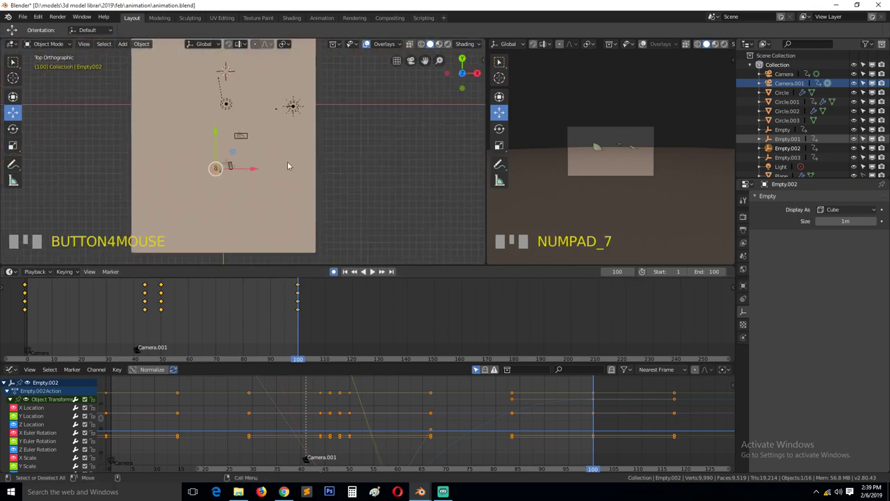
key(g)
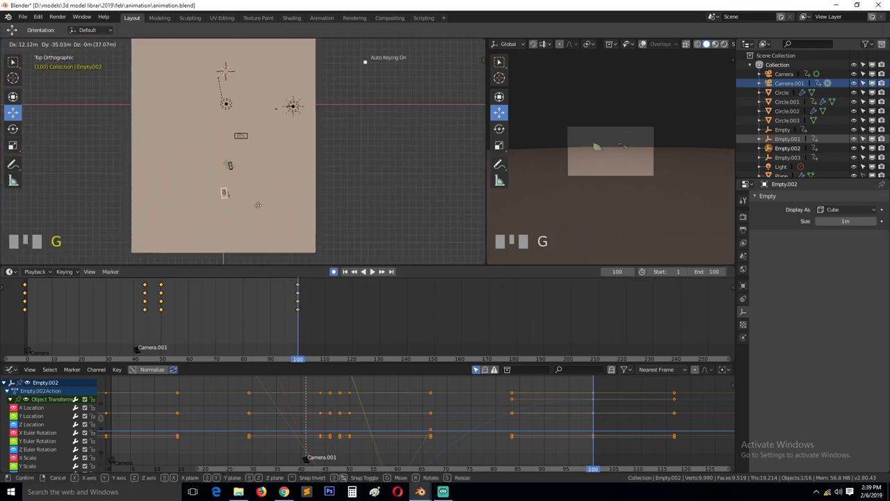